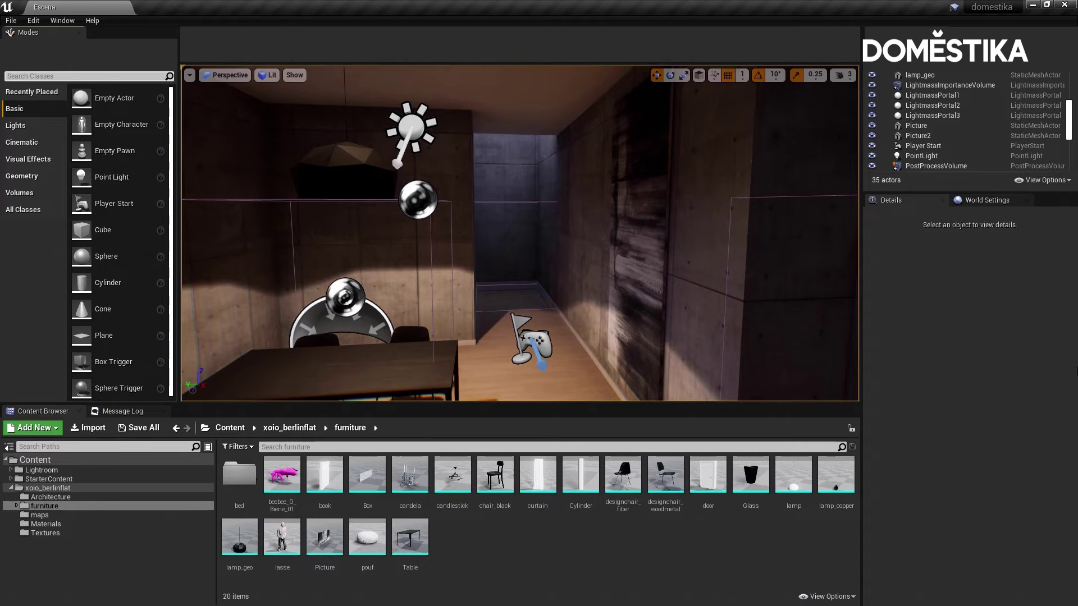
- Search the placeable actors for 'camera' and place a Cine Camera Actor near the dining table
click(282, 526)
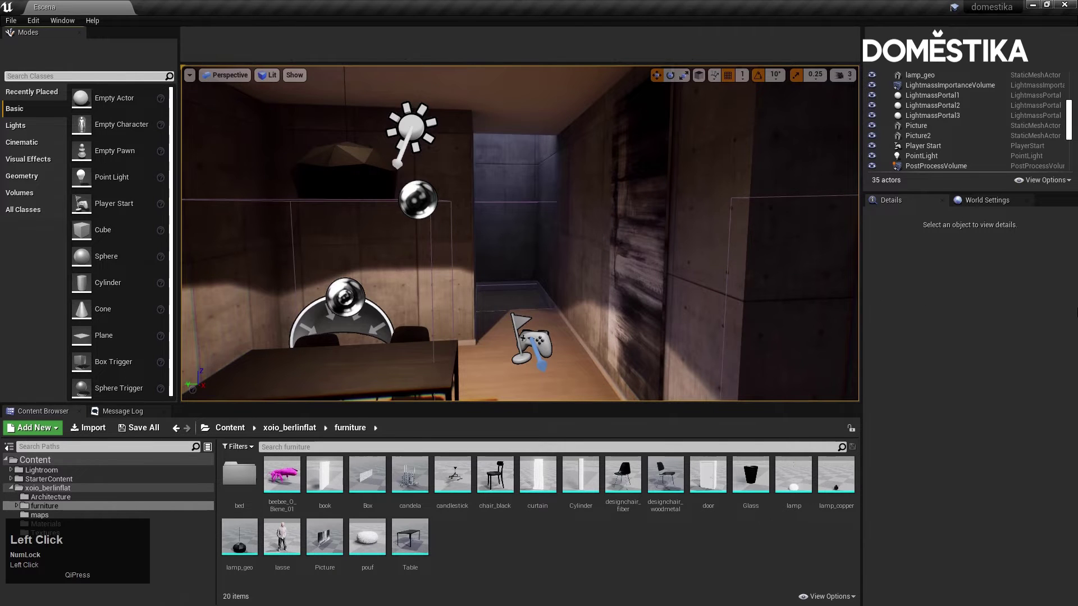
text(camera)
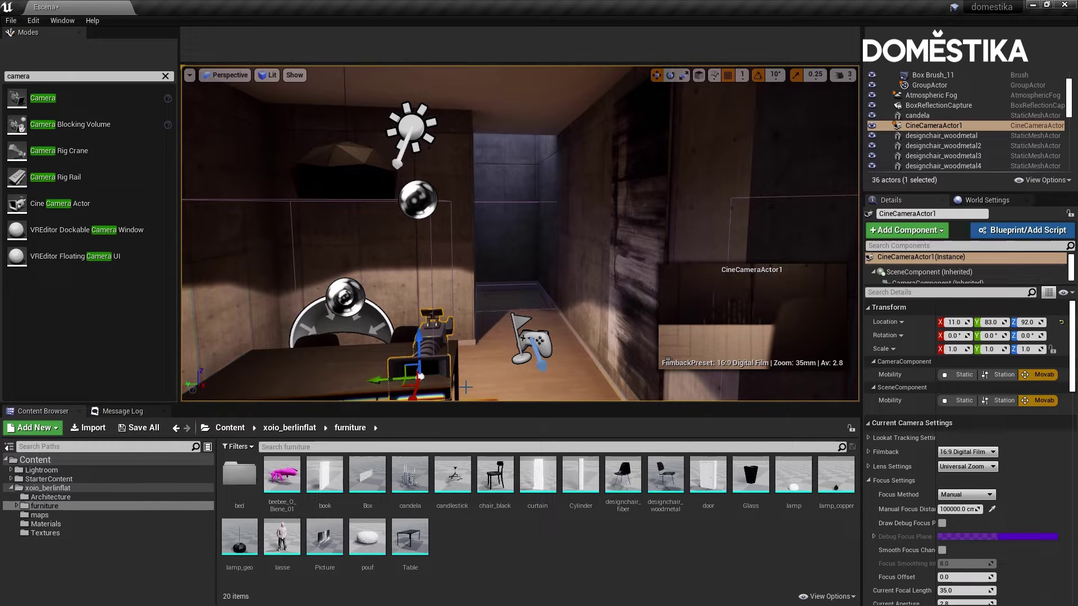
right_click(282, 527)
- Fly across the room and move CineCameraActor1 to 287, 84, 112 with yaw 180 facing the table
key(d)
text(ddwd)
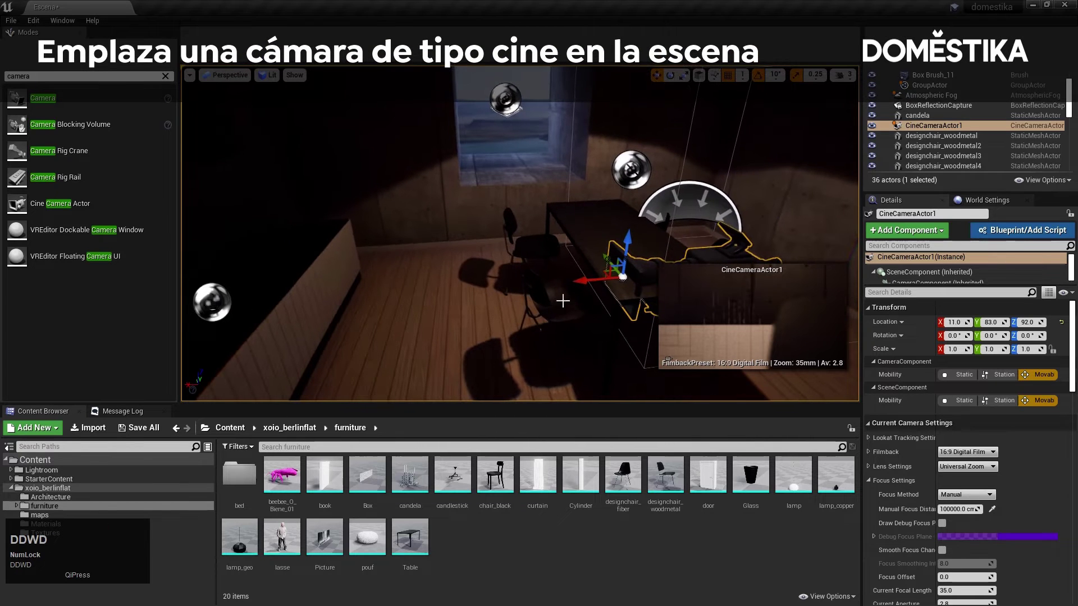
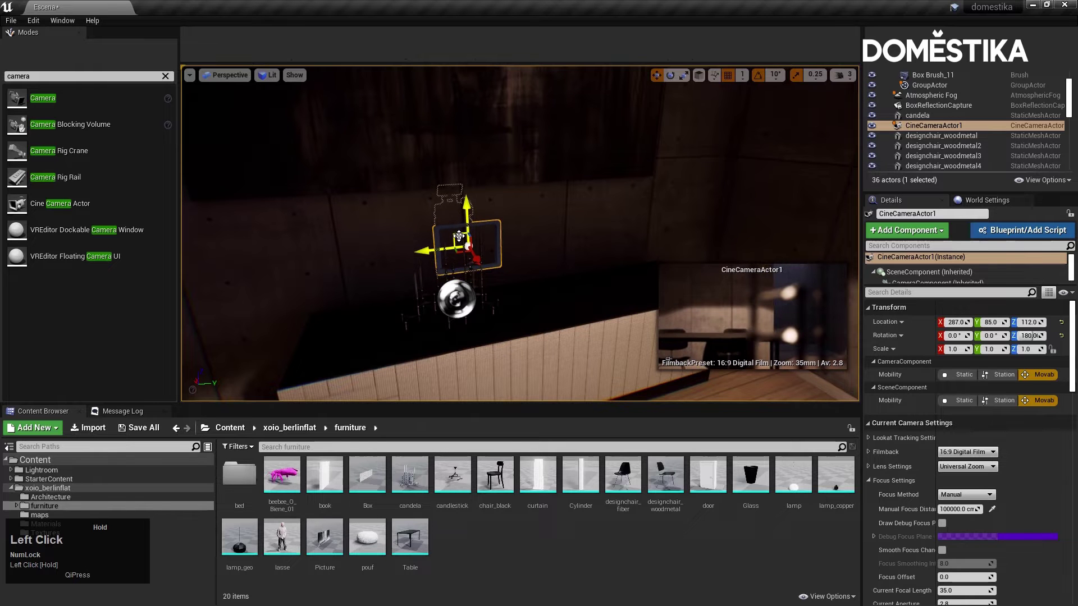
right_click(283, 526)
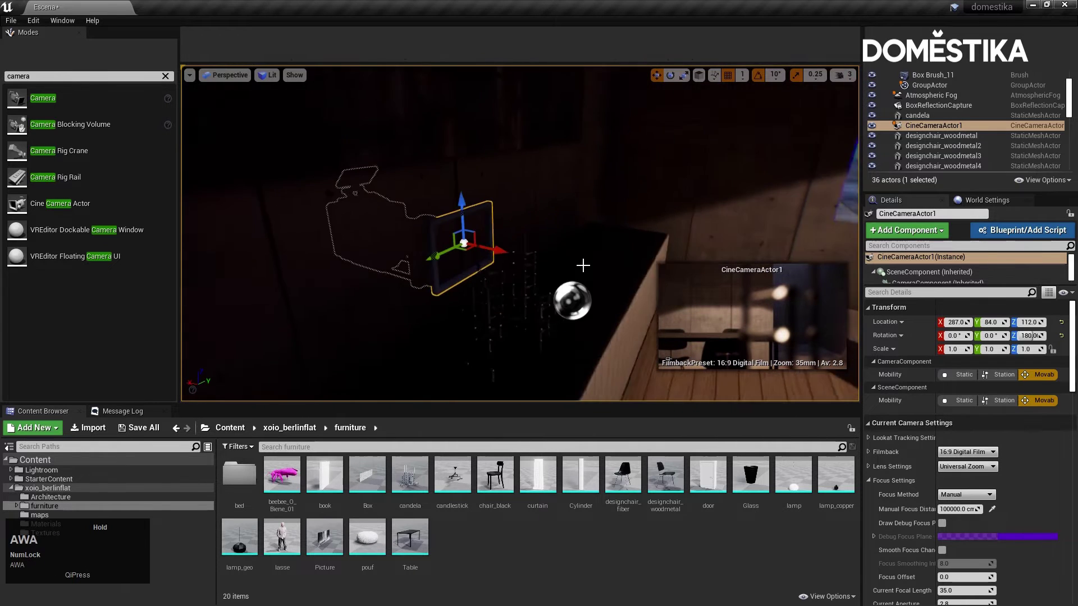
text(AWADdDDDDwd)
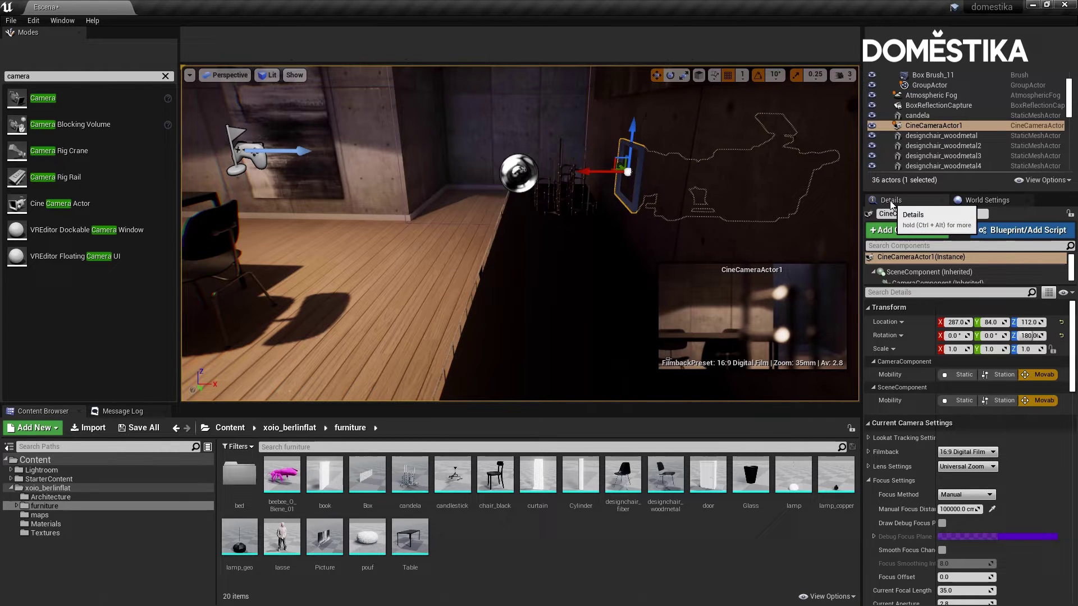
- Show the debug focus plane and eyedrop the dining table for a manual focus distance of about 316 cm
scroll(down, 3)
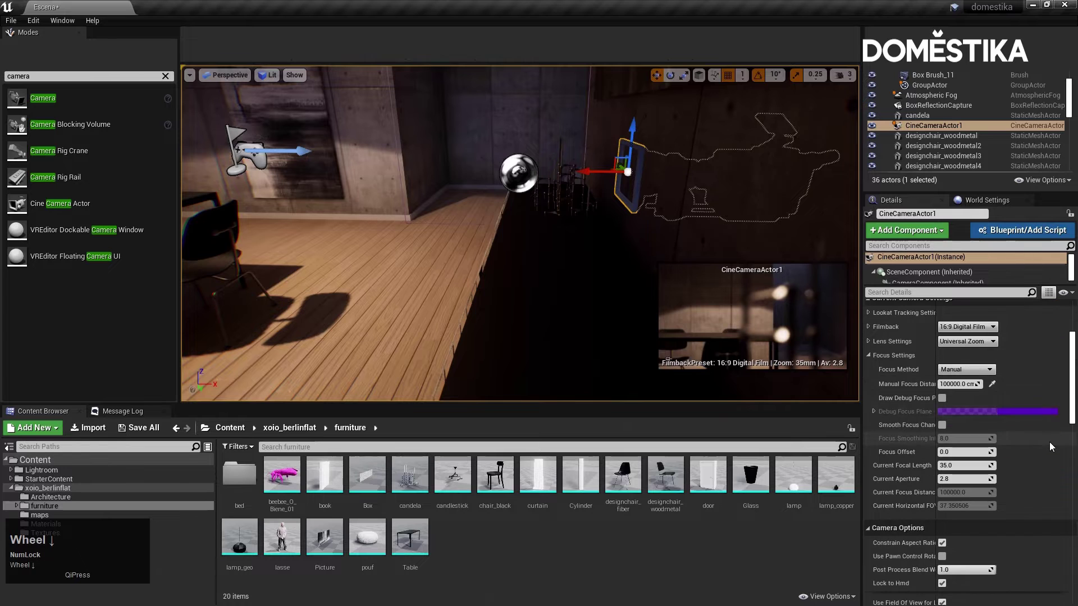
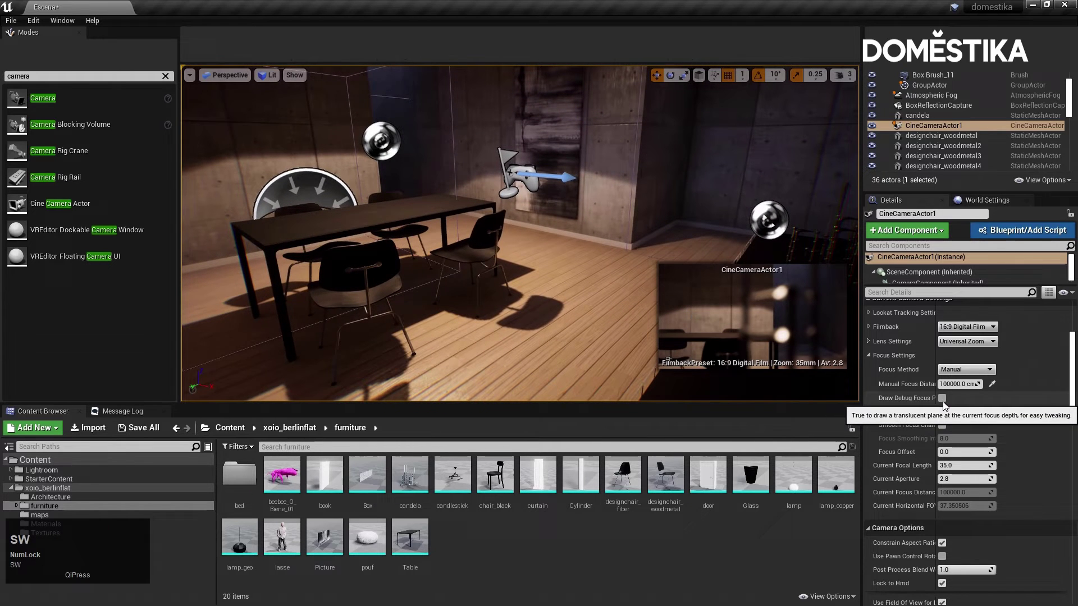
click(947, 402)
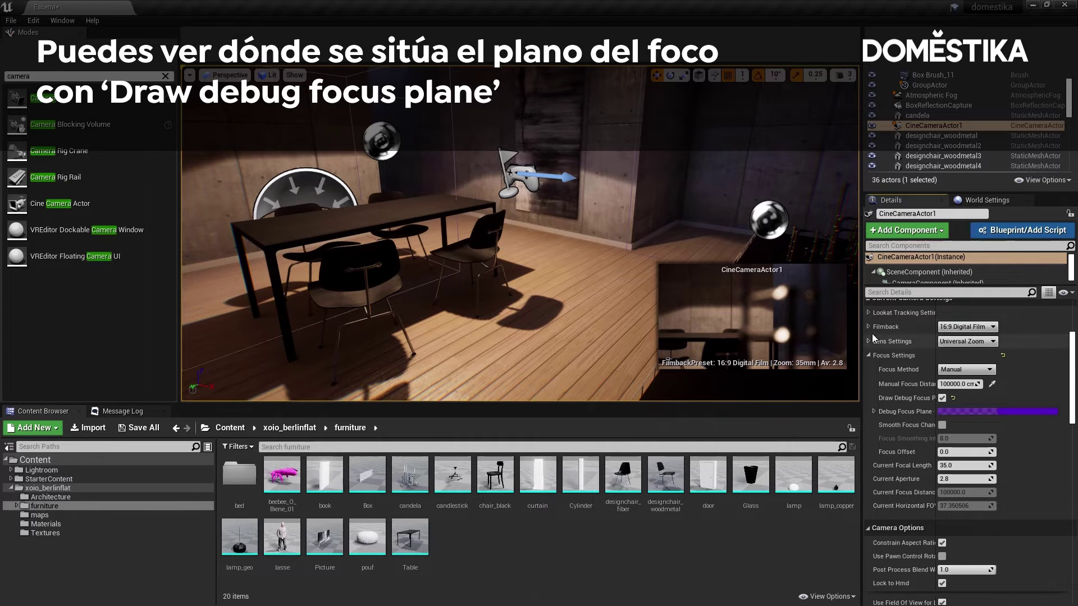
click(995, 389)
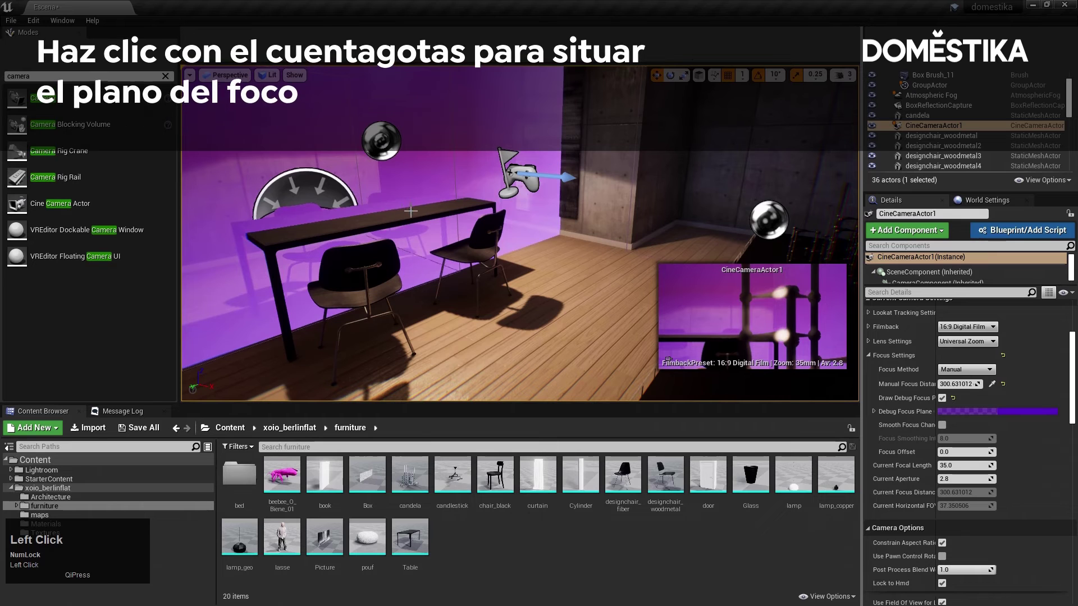
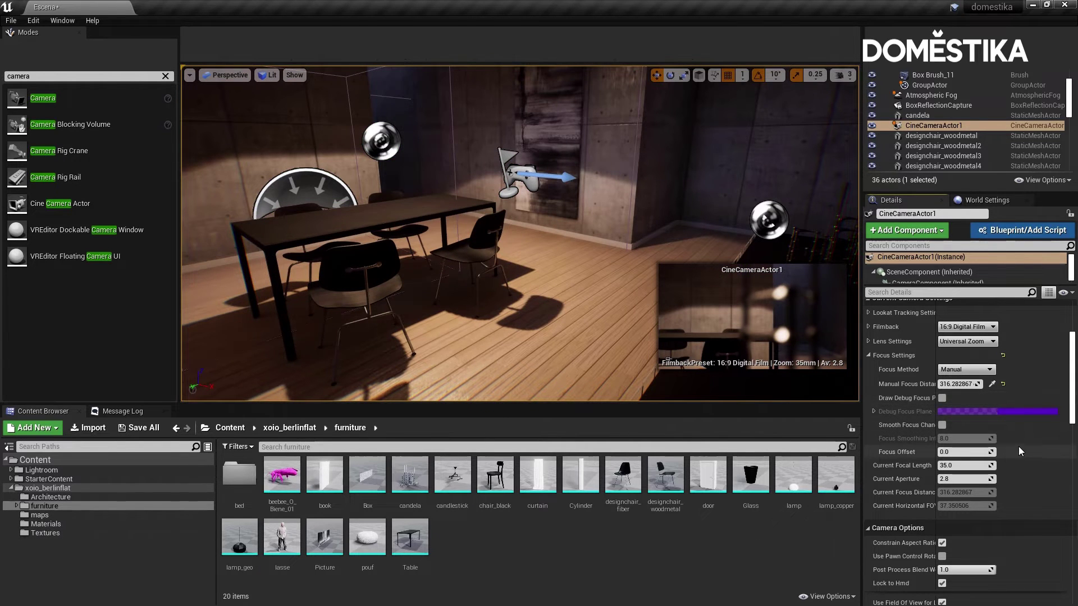
- Try a shorter focal length, reset it to the 35 mm default, and select CineCameraActor1 in the Outliner
drag(995, 477, 1008, 472)
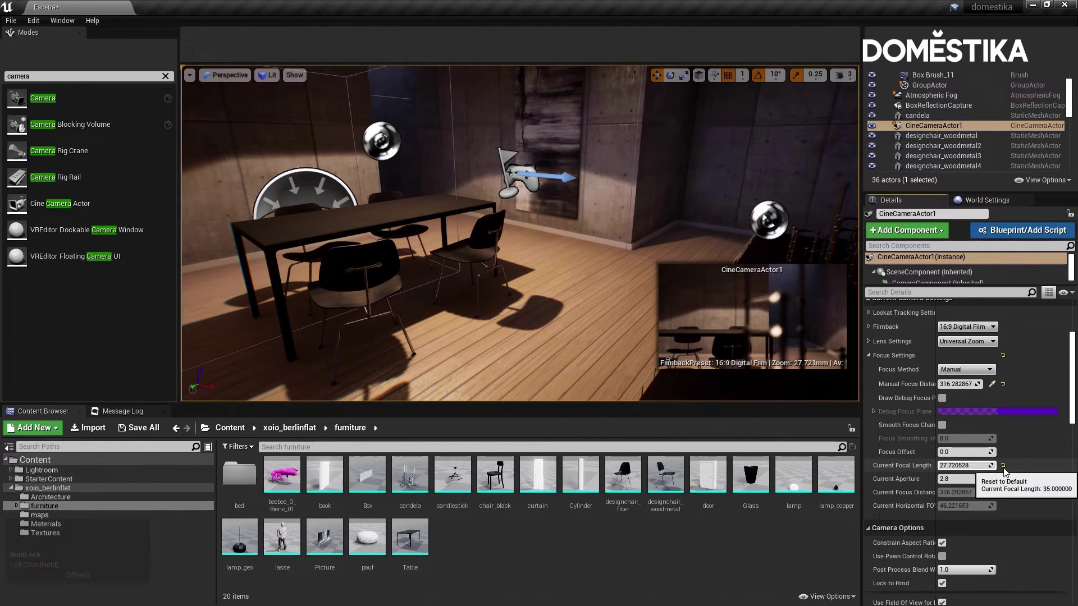
click(1008, 469)
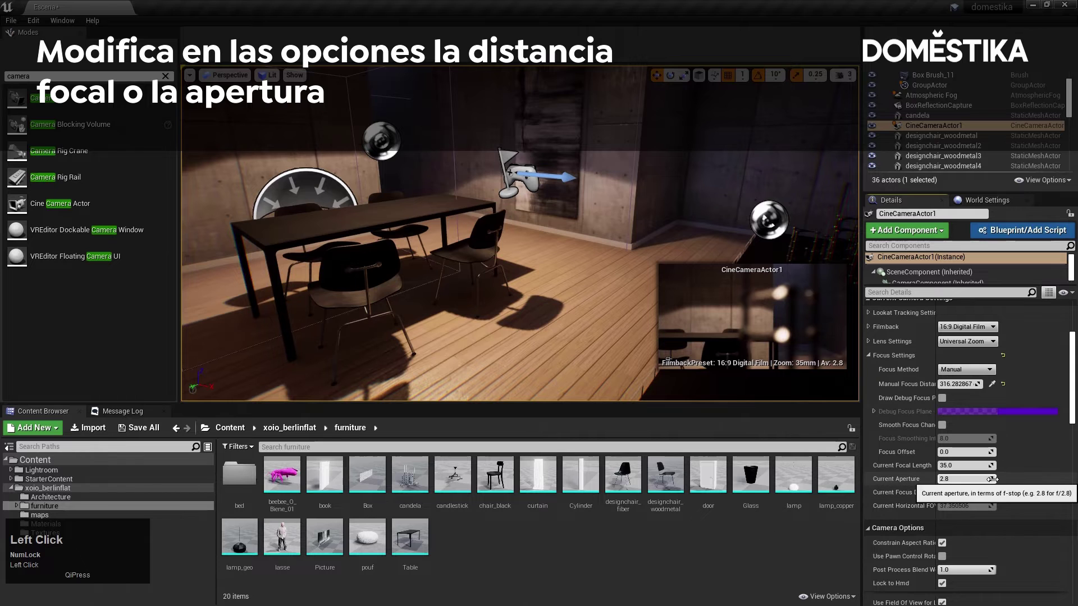
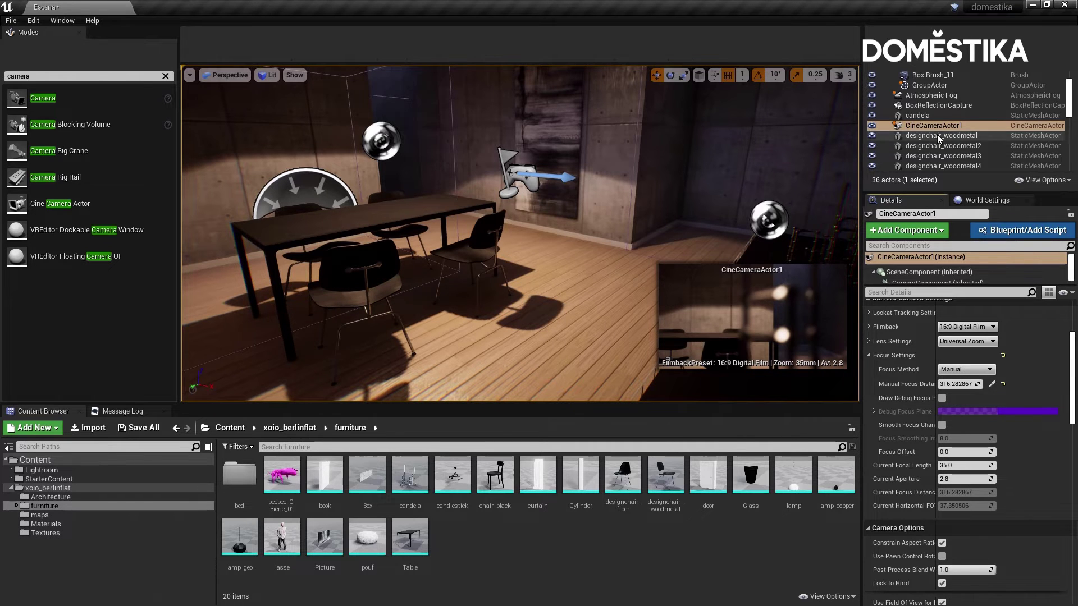
click(945, 128)
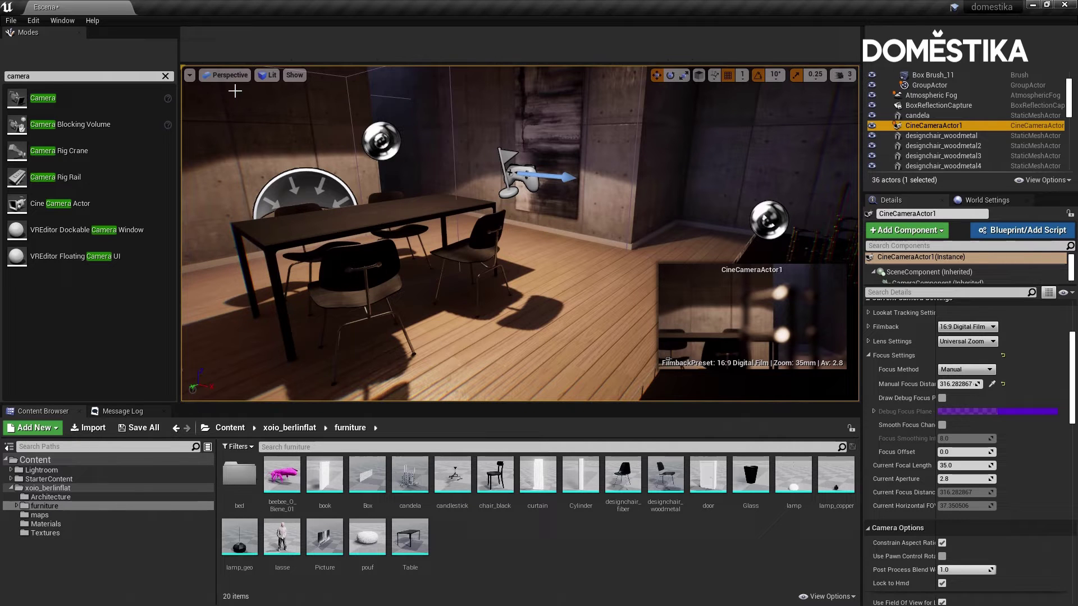
- Switch the viewport to look through and pilot CineCameraActor1 with its depth-of-field view
click(232, 81)
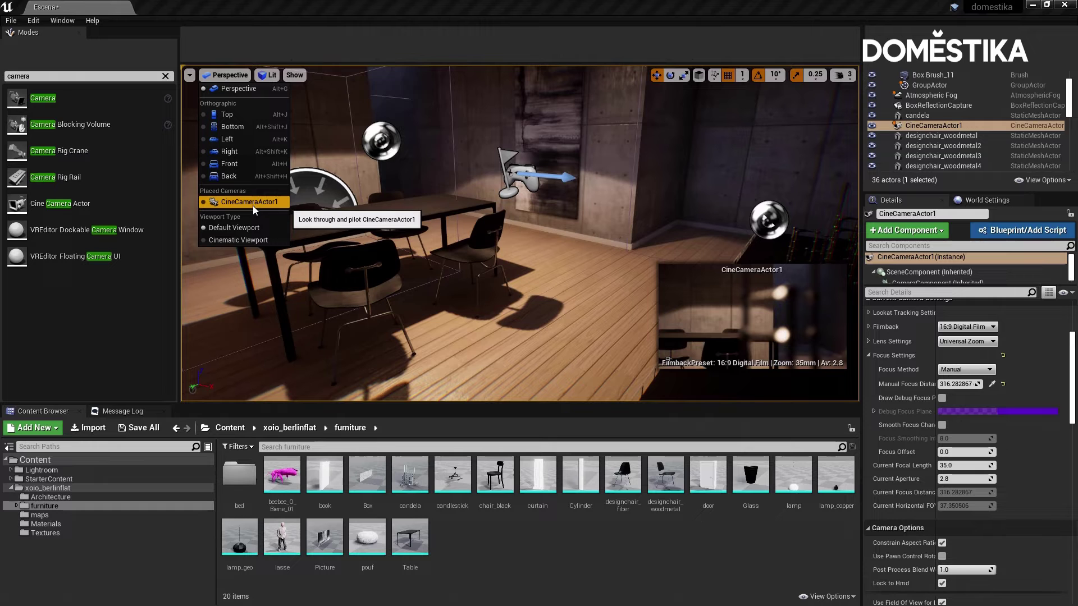
click(257, 209)
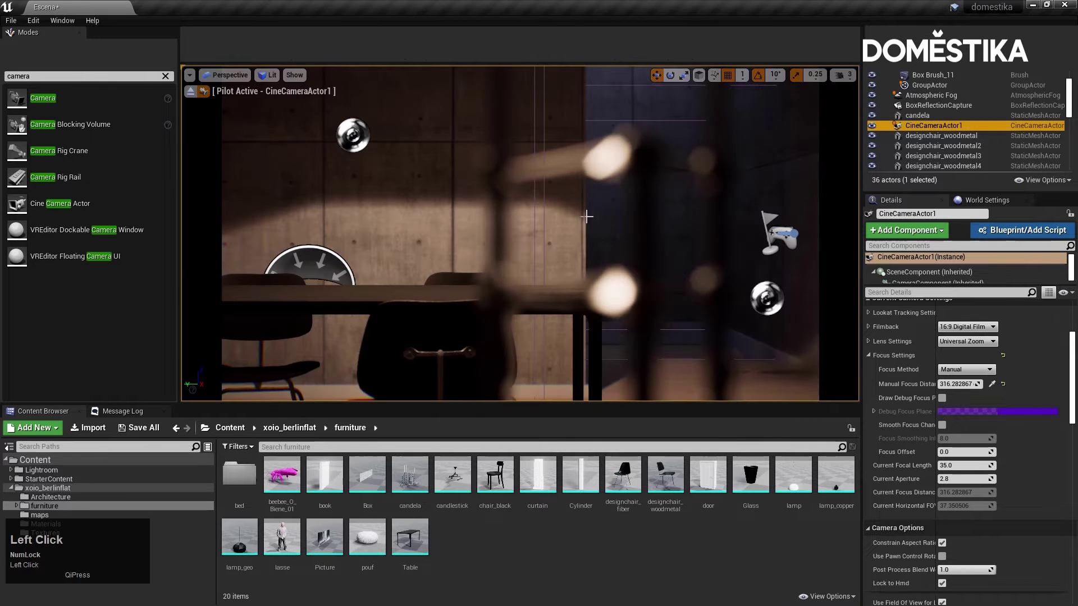
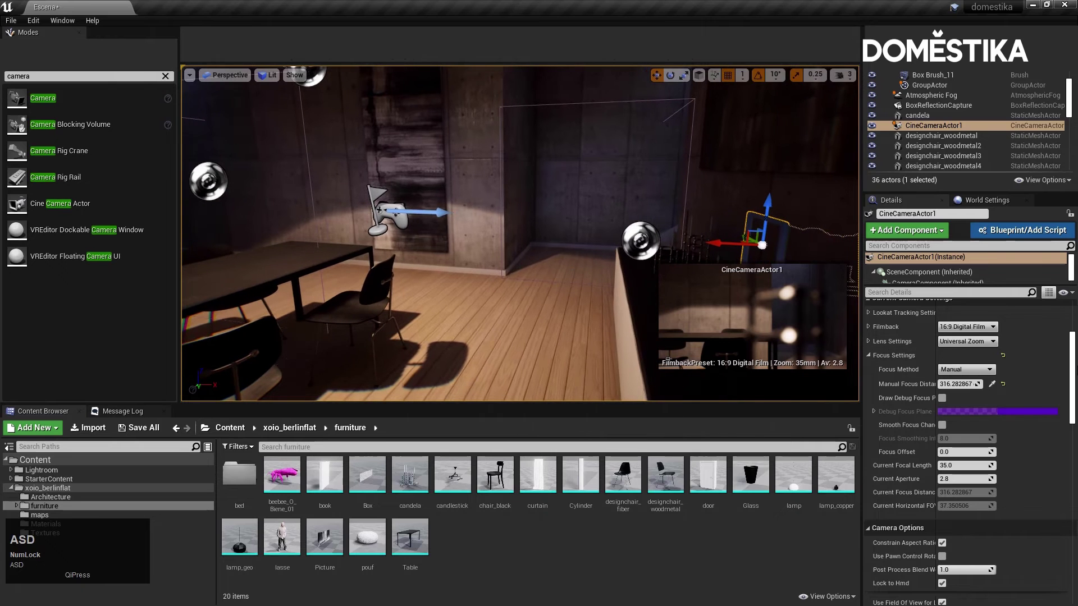
- Return to the editor perspective and bring up the Placed Cameras list in the viewport dropdown
text(asd)
scroll(down, 3)
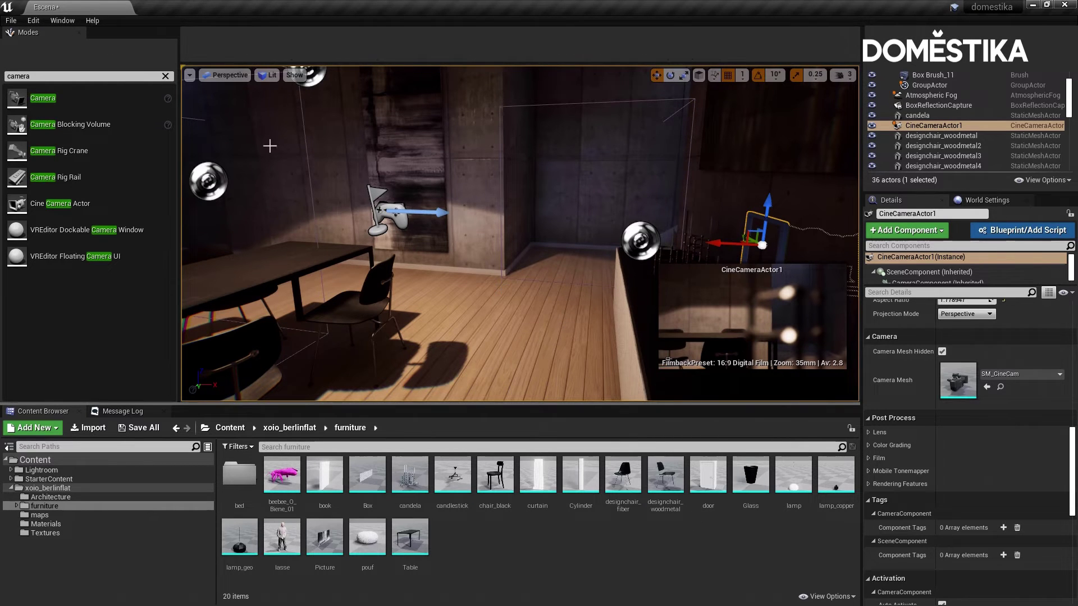
click(195, 82)
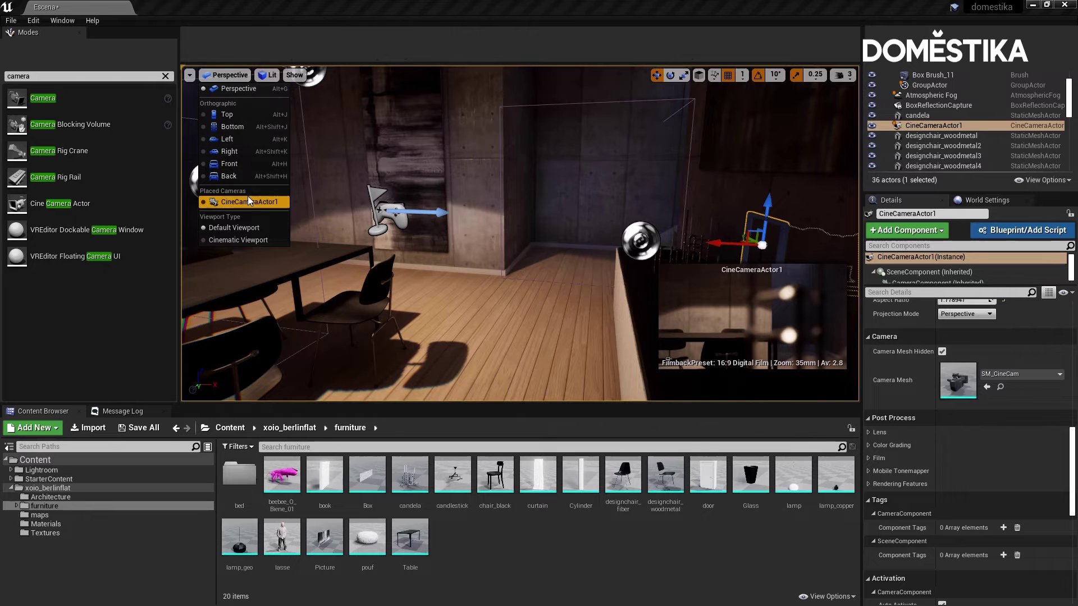
- View the room through CineCameraActor1 again from the Placed Cameras list
click(254, 205)
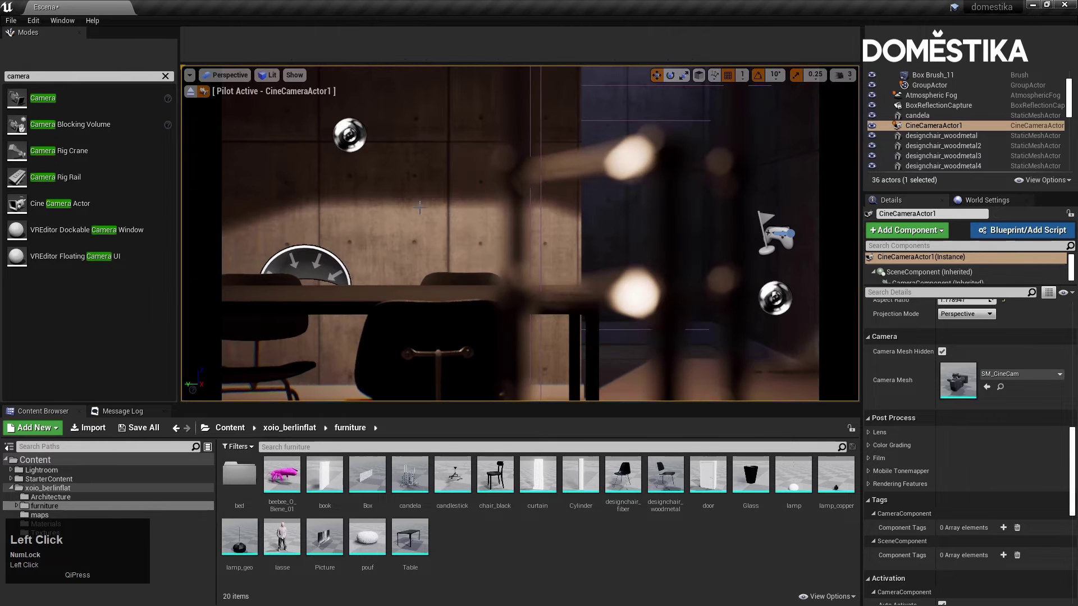
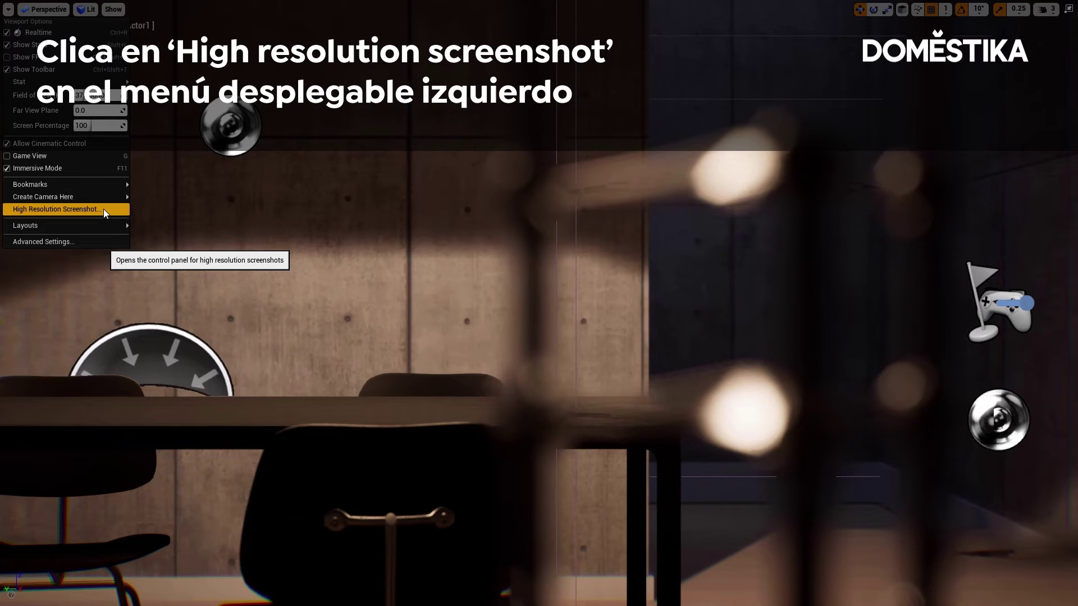
- Capture a 3840×2160 high-resolution screenshot at size multiplier 2.0
click(104, 212)
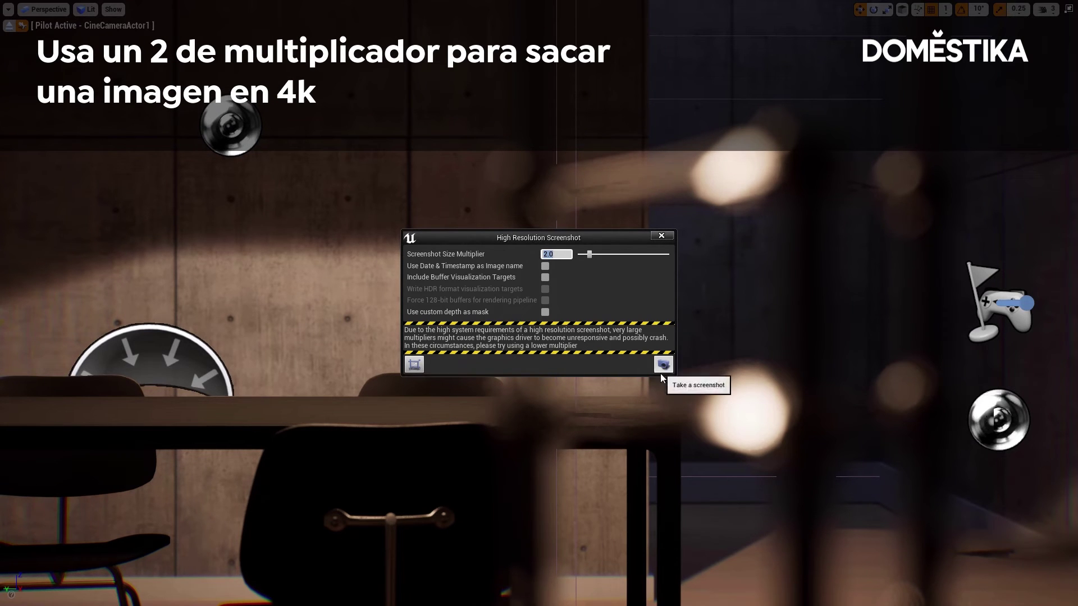
click(675, 372)
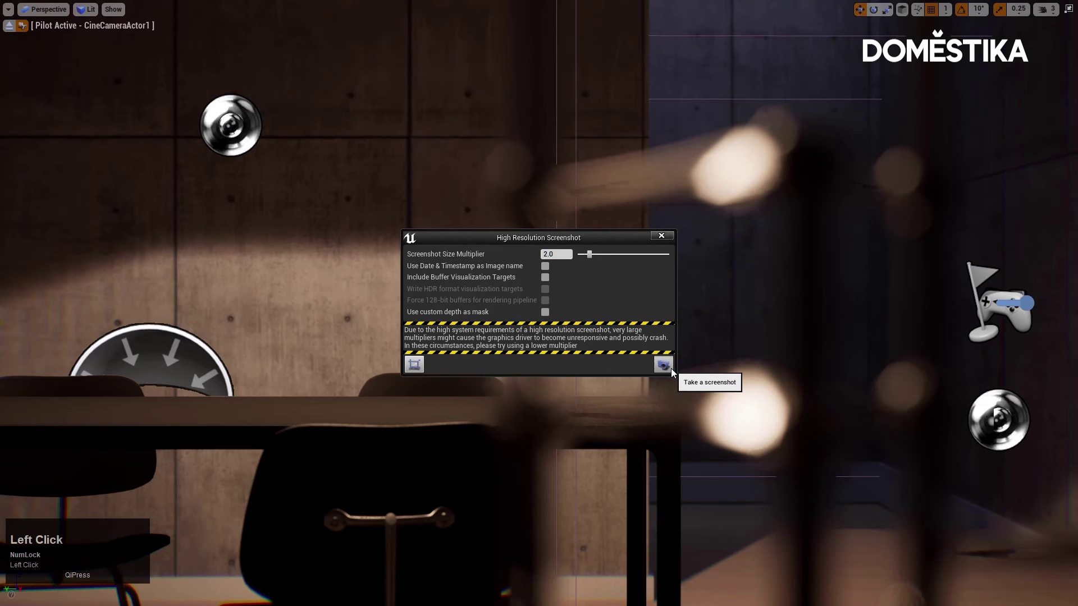
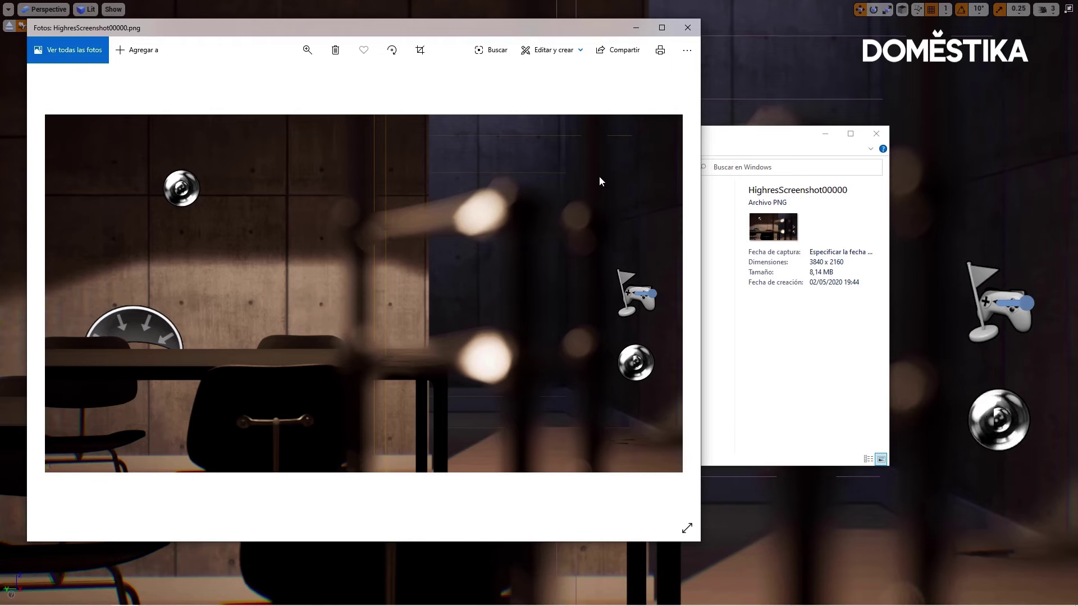
- Close the screenshot preview and toggle Game View with G to hide editor icons
click(691, 34)
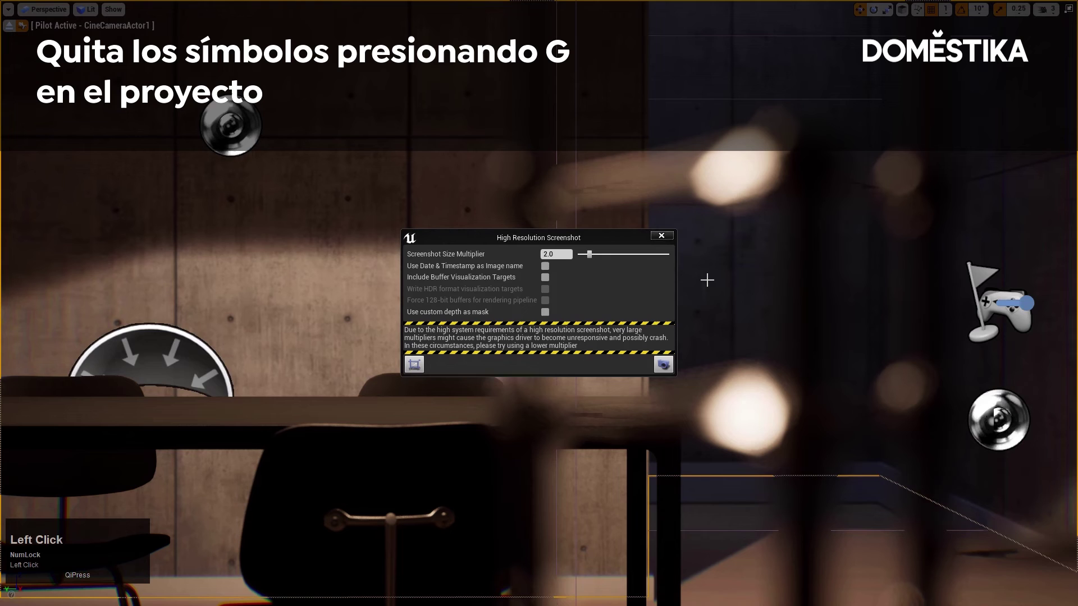
key(g)
key(Escape)
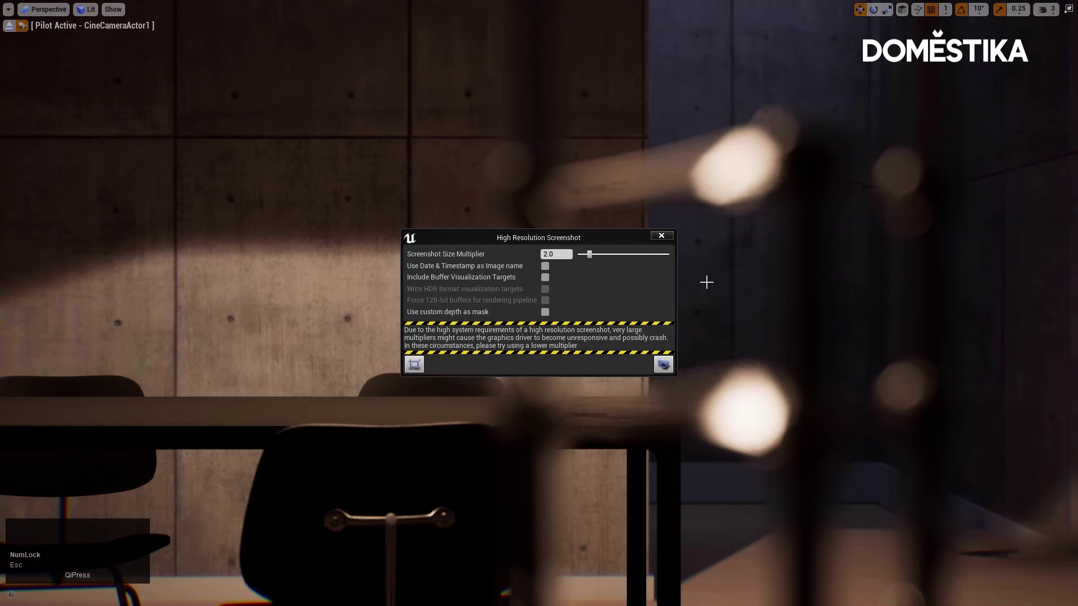
- Capture the icon-free HighresScreenshot00001 at 3840×2160 and check it in the preview
click(669, 375)
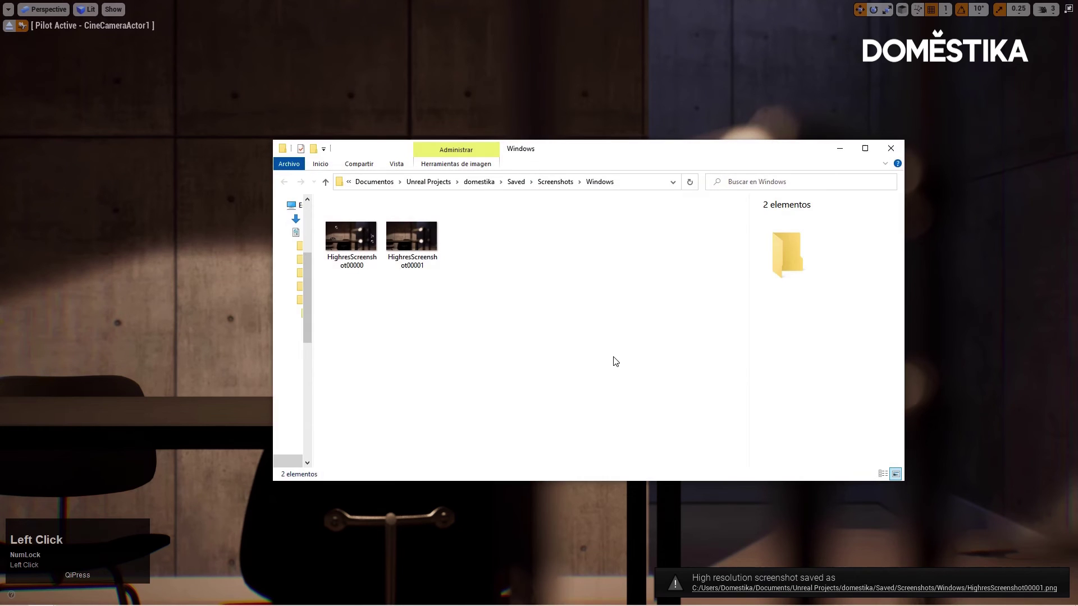
click(890, 161)
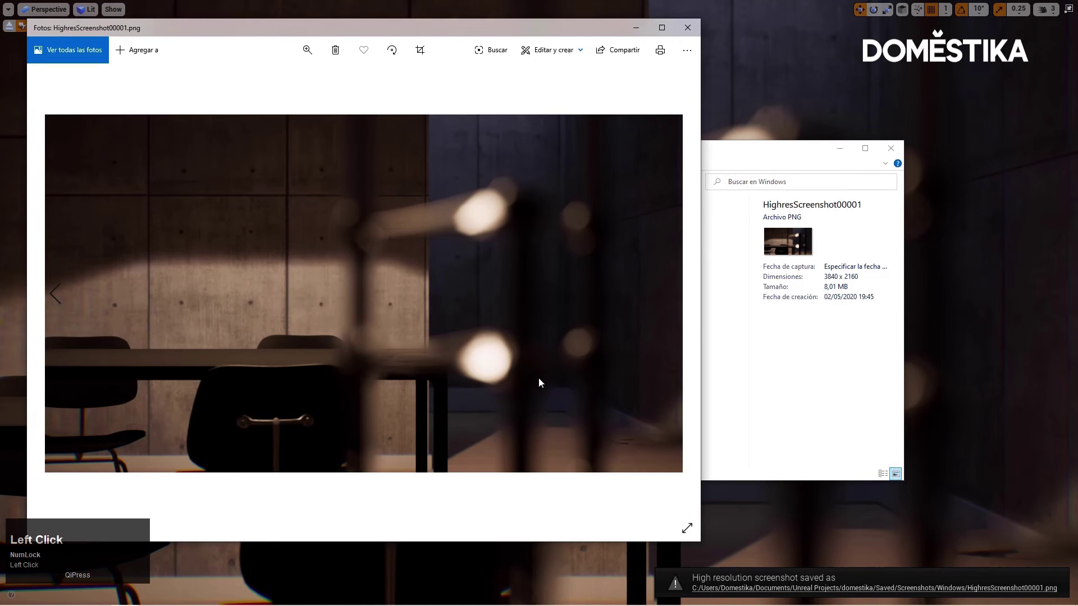
click(695, 29)
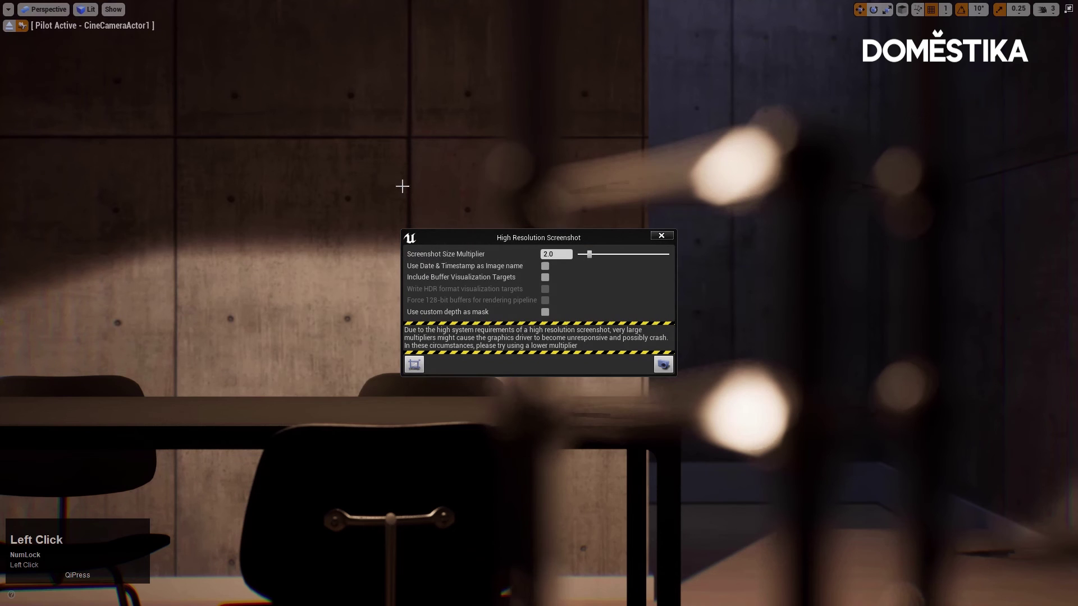
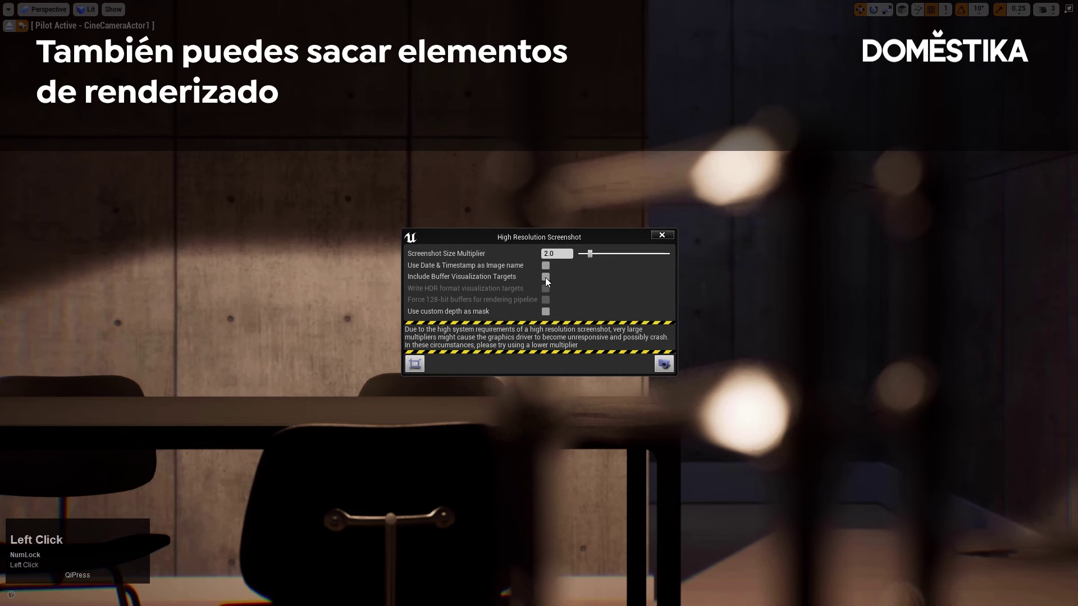
- Enable Include Buffer Visualization Targets and capture another high-resolution screenshot with render buffers
click(548, 281)
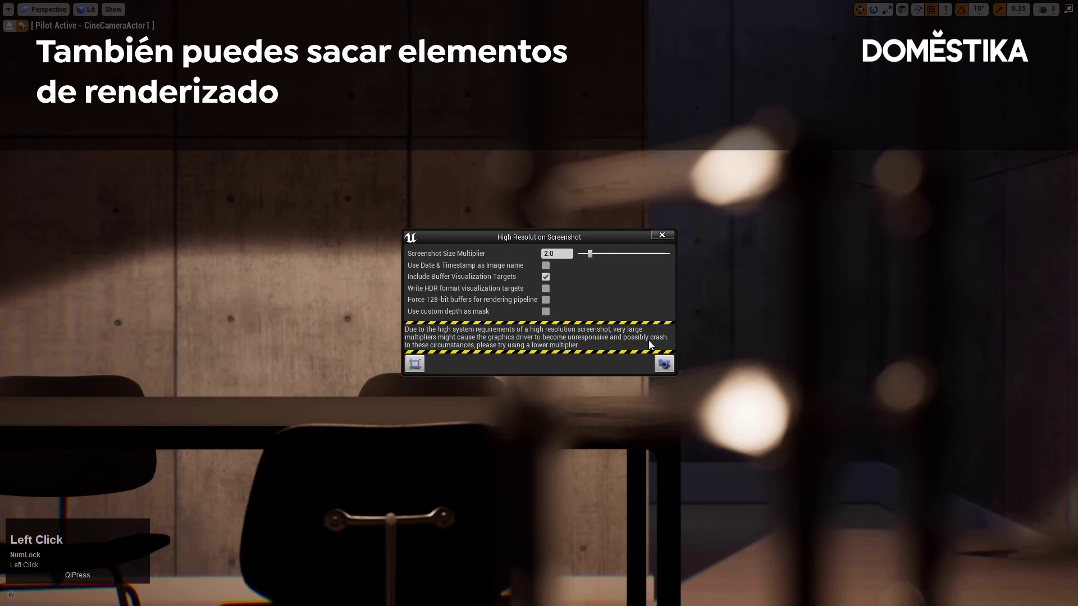
click(666, 367)
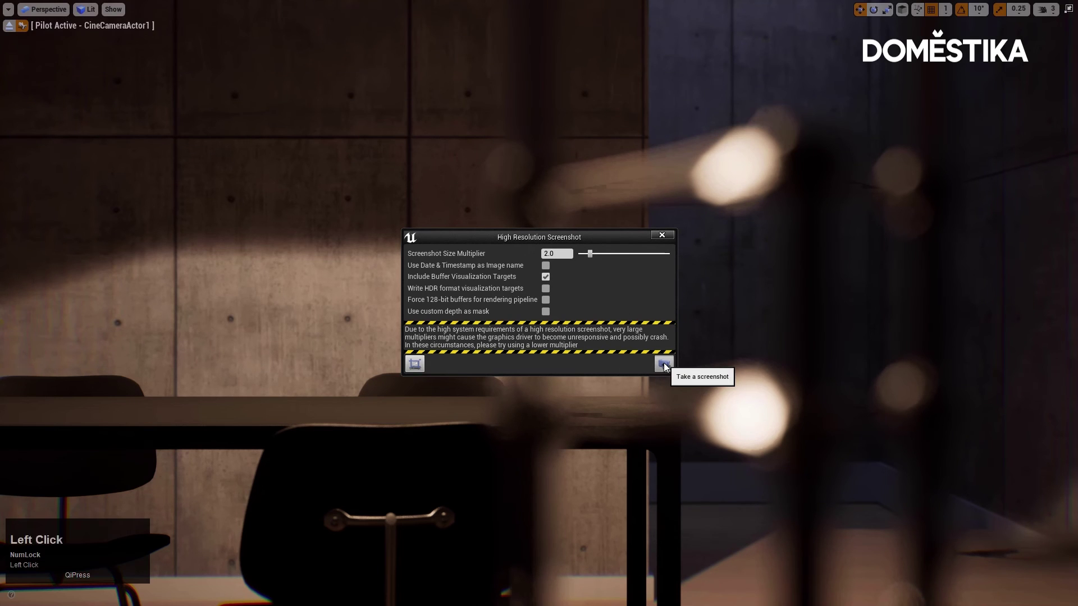